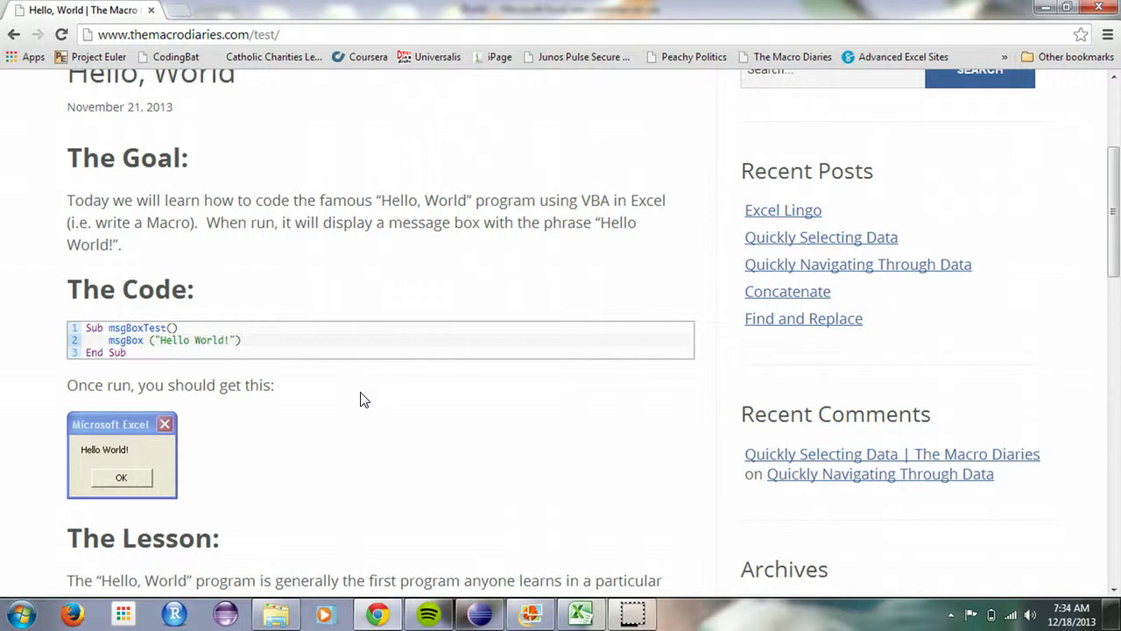
Switch from the Chrome tutorial to the Excel Book1 window
click(341, 449)
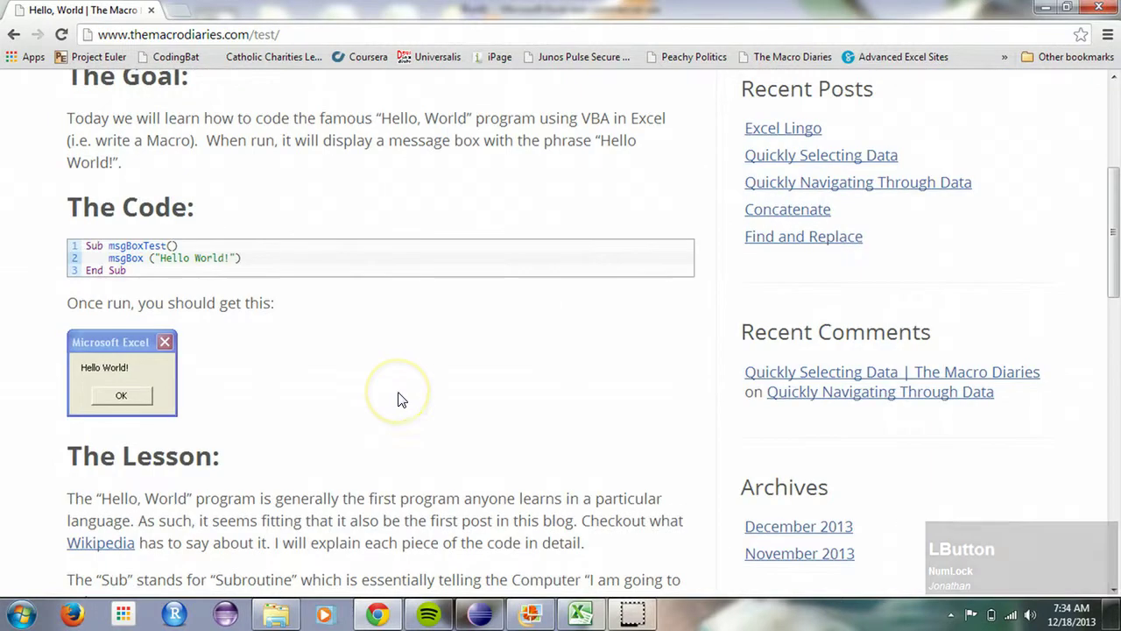
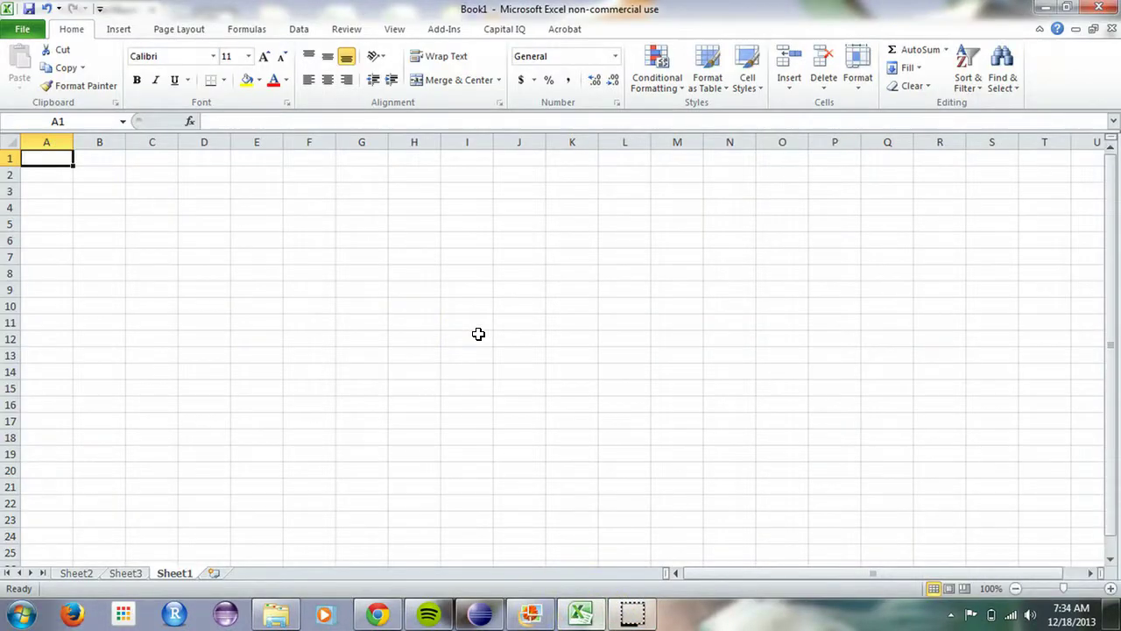
Bring up Book1's Visual Basic for Applications editor with Alt+F11
key(alt+Num_Lock)
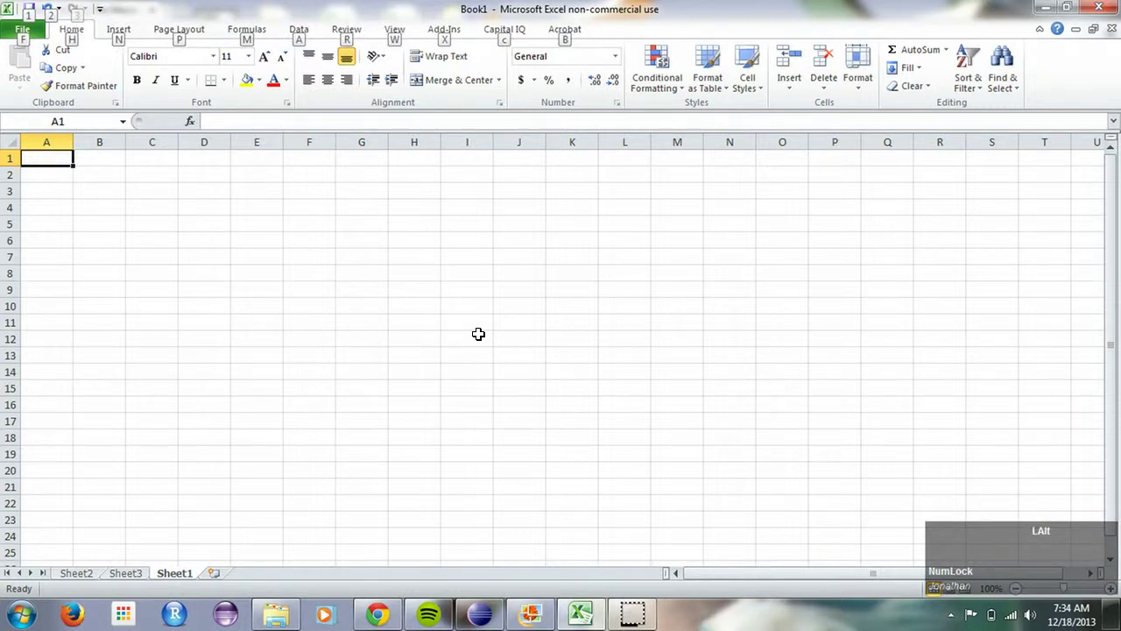
key(alt+F11)
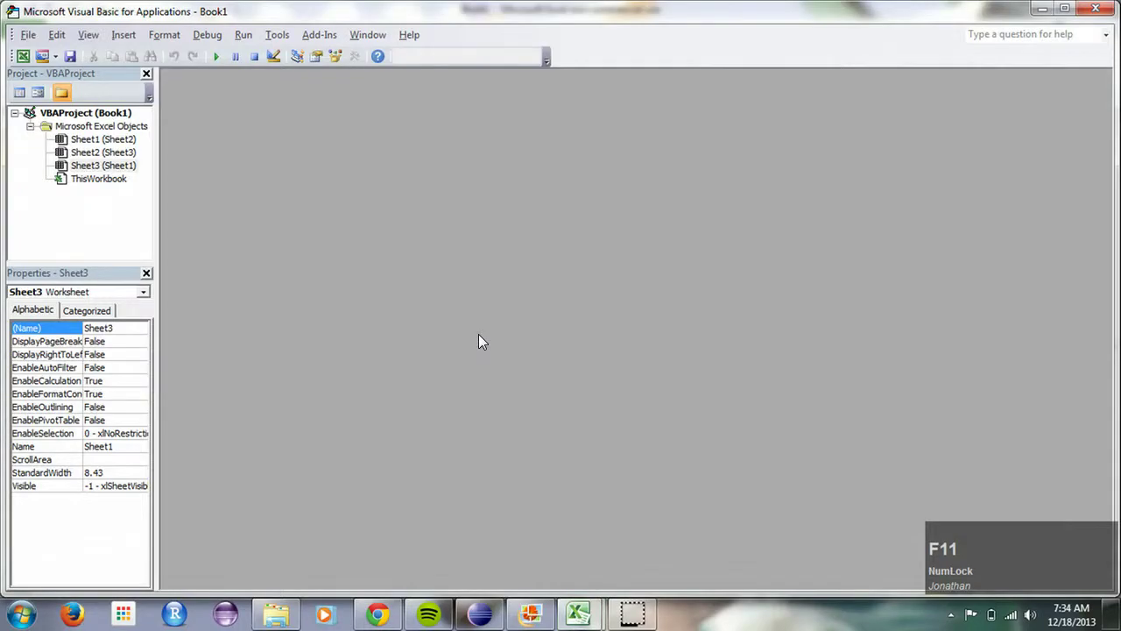
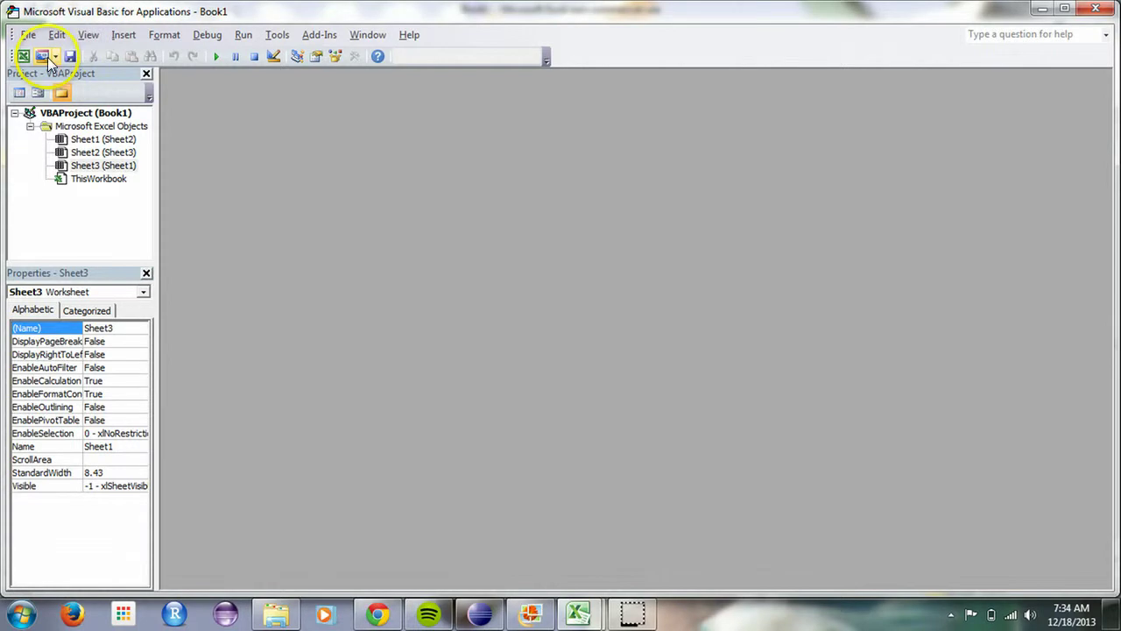
Insert a new standard module, Module1, into Book1's VBA project
click(59, 61)
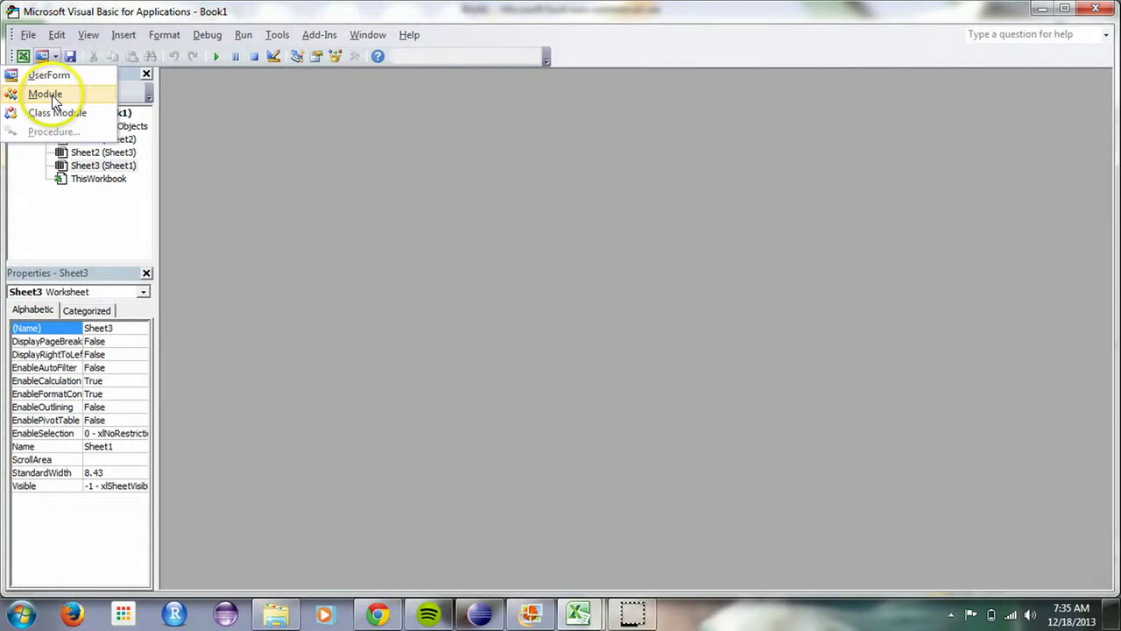
click(55, 98)
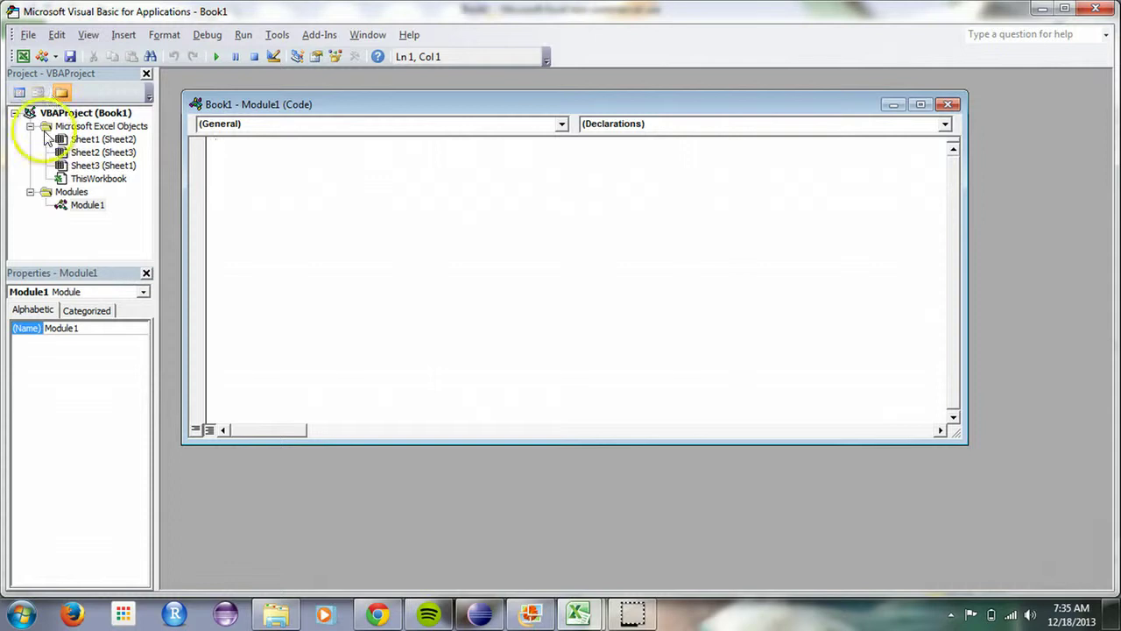
Rename Module1 to helloworld and maximize its empty code window
click(103, 318)
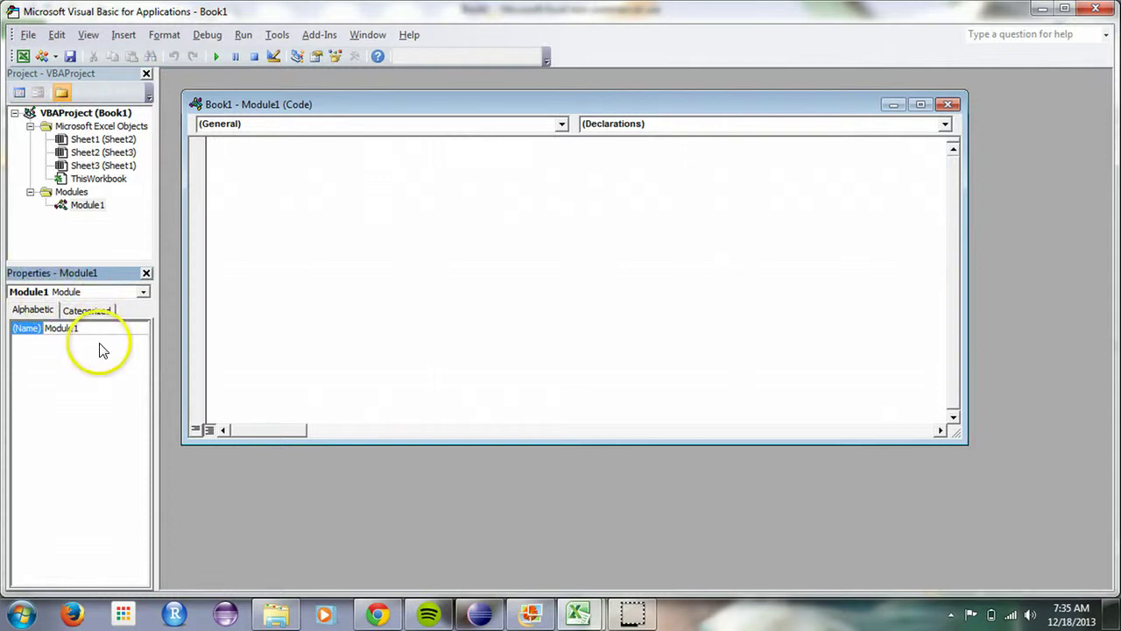
key(BackSpace)
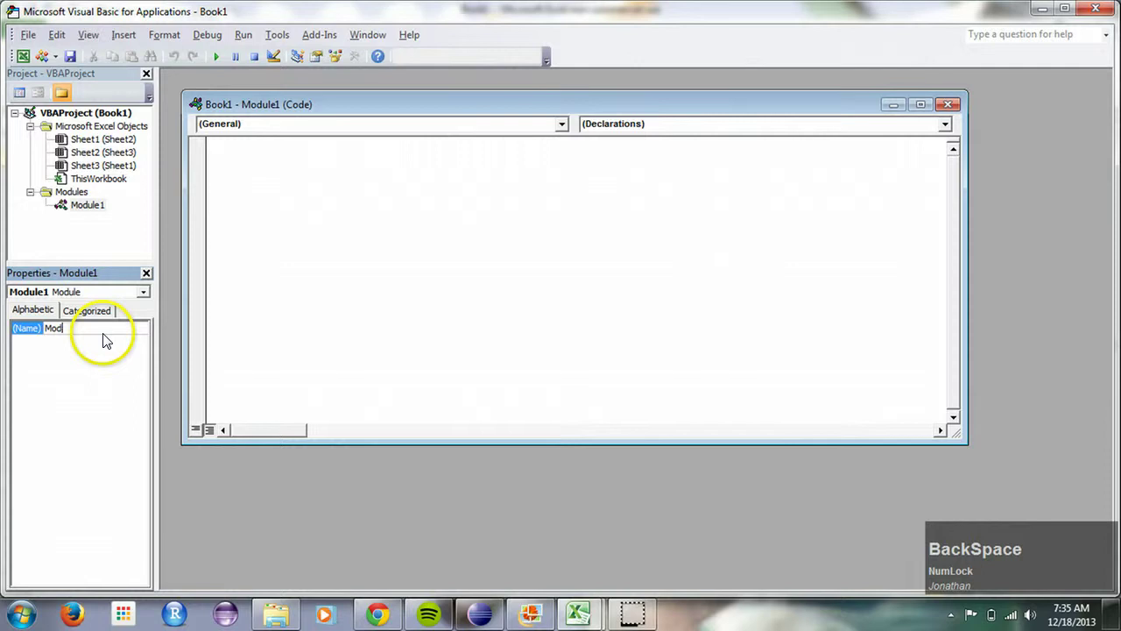
text(helloworld)
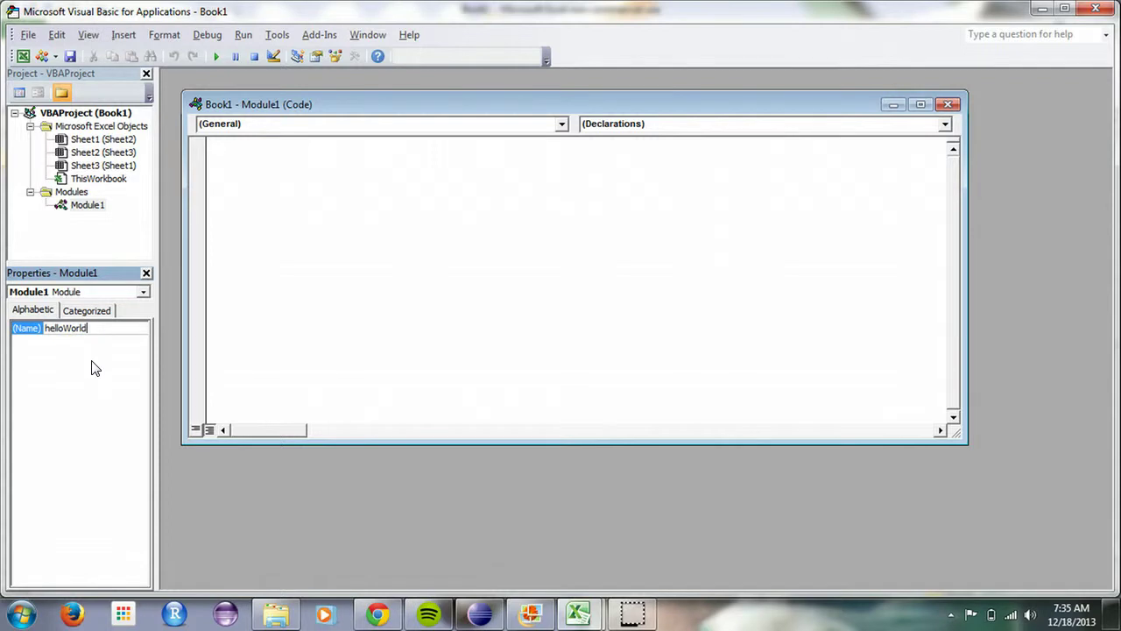
click(98, 364)
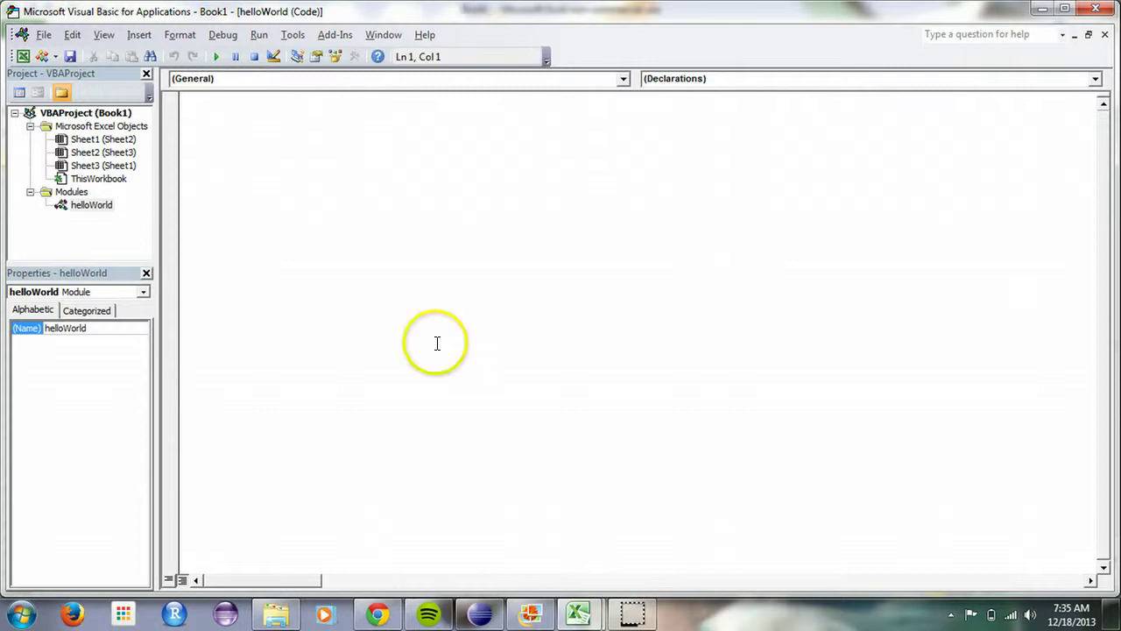
click(89, 148)
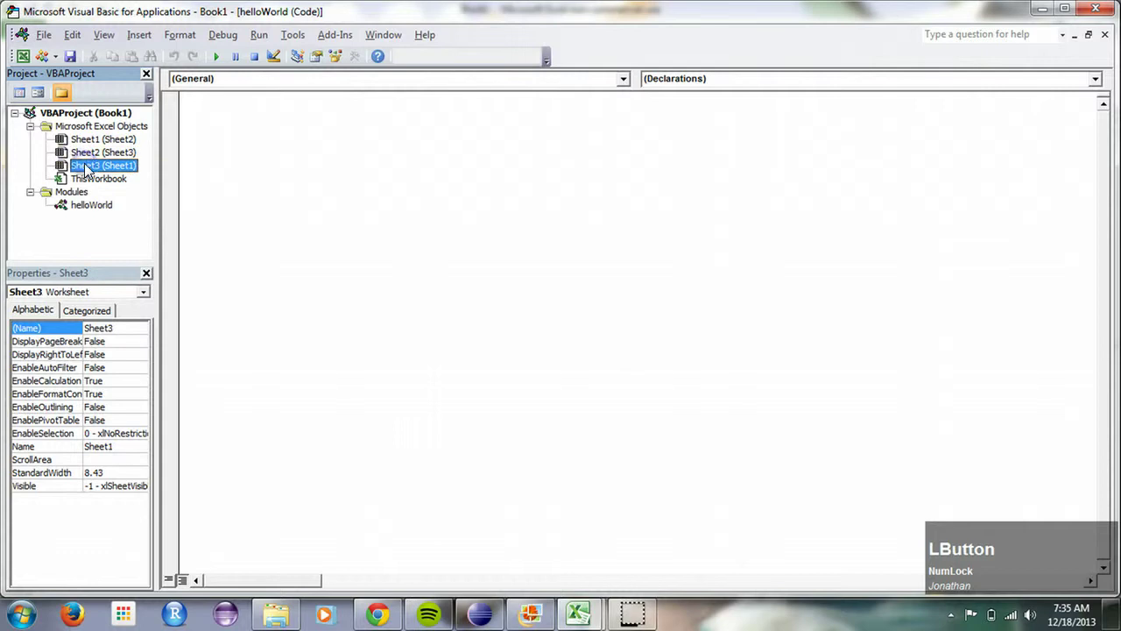
click(90, 203)
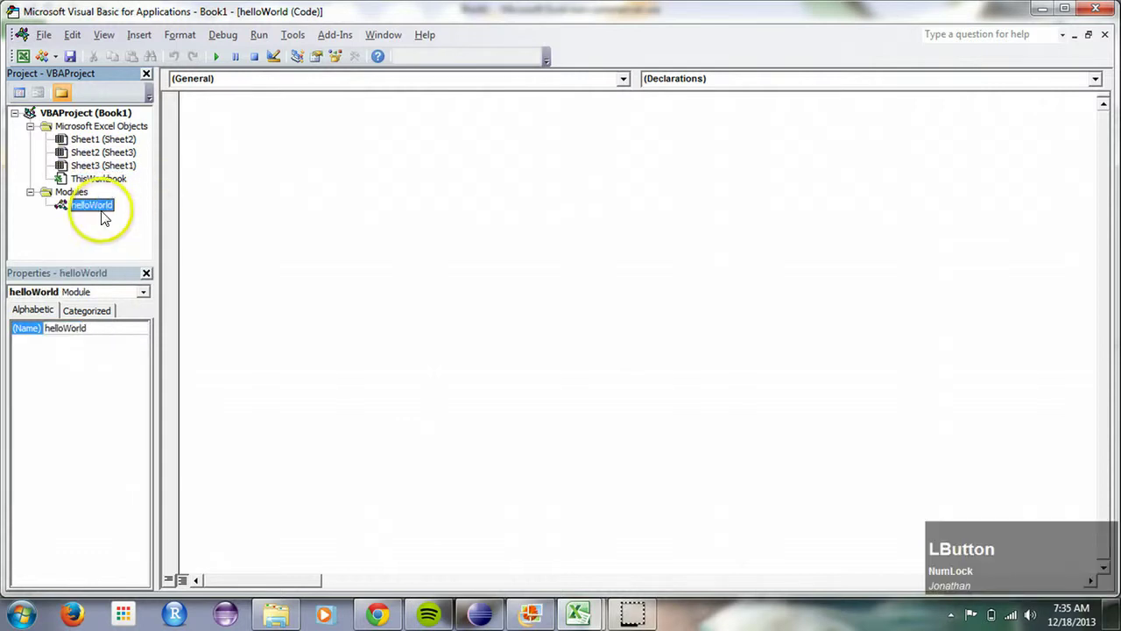
click(274, 133)
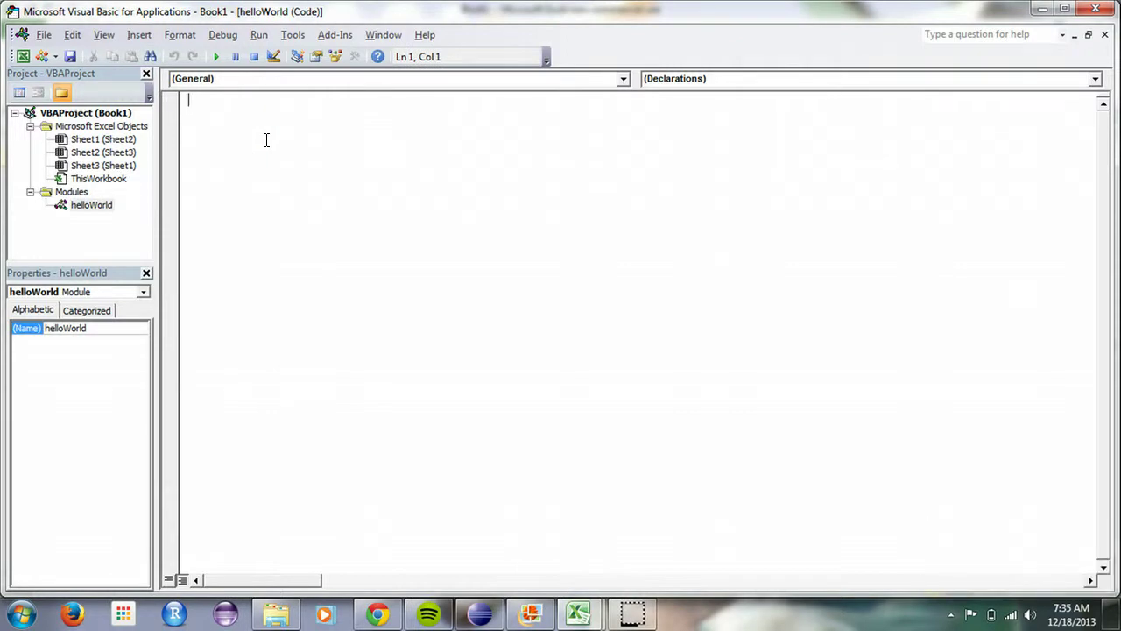
Begin the procedure declaration 'sub hello' on line 1 of the helloWorld module
text(sub)
key(space)
text(hello)
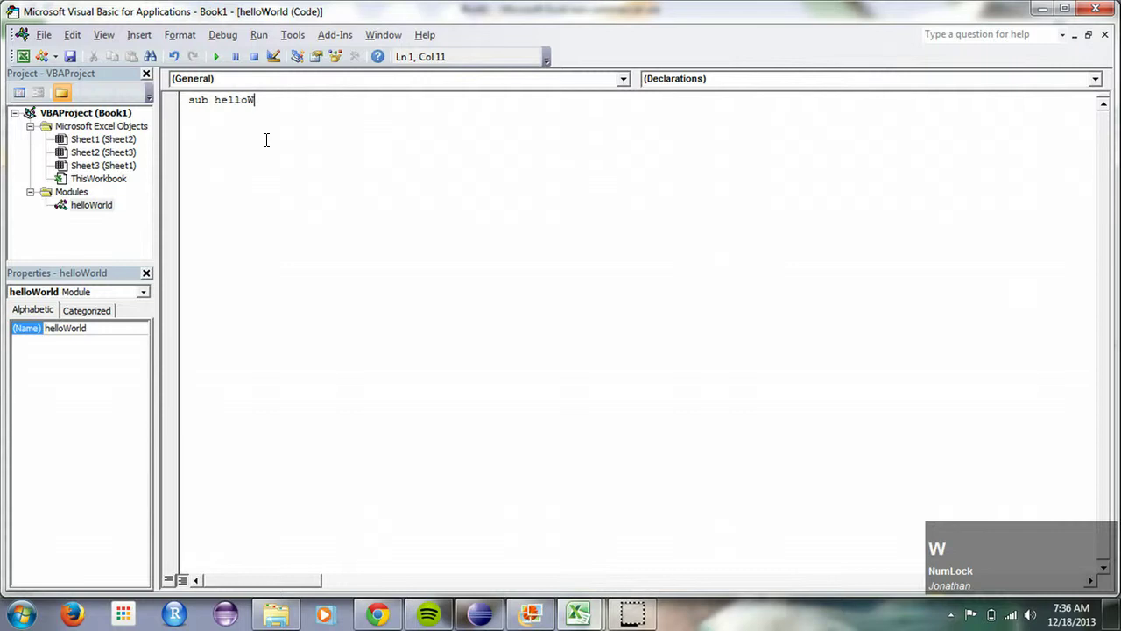
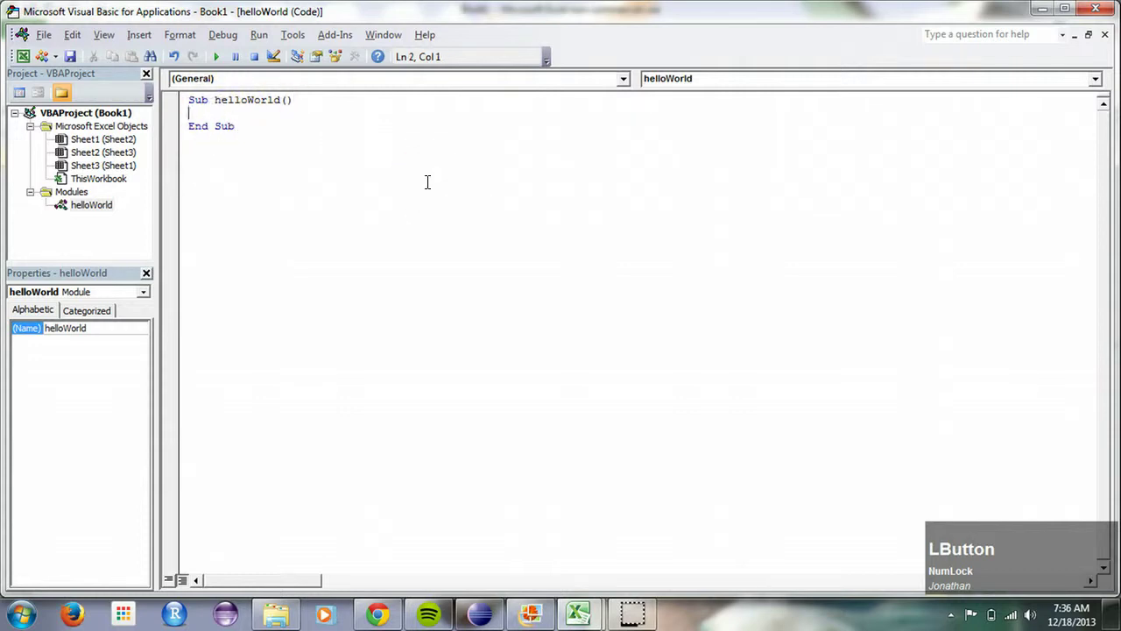
Add the indented body line msgbox("Hello, World inside Sub helloWorld, fixing a typo in World
key(Tab)
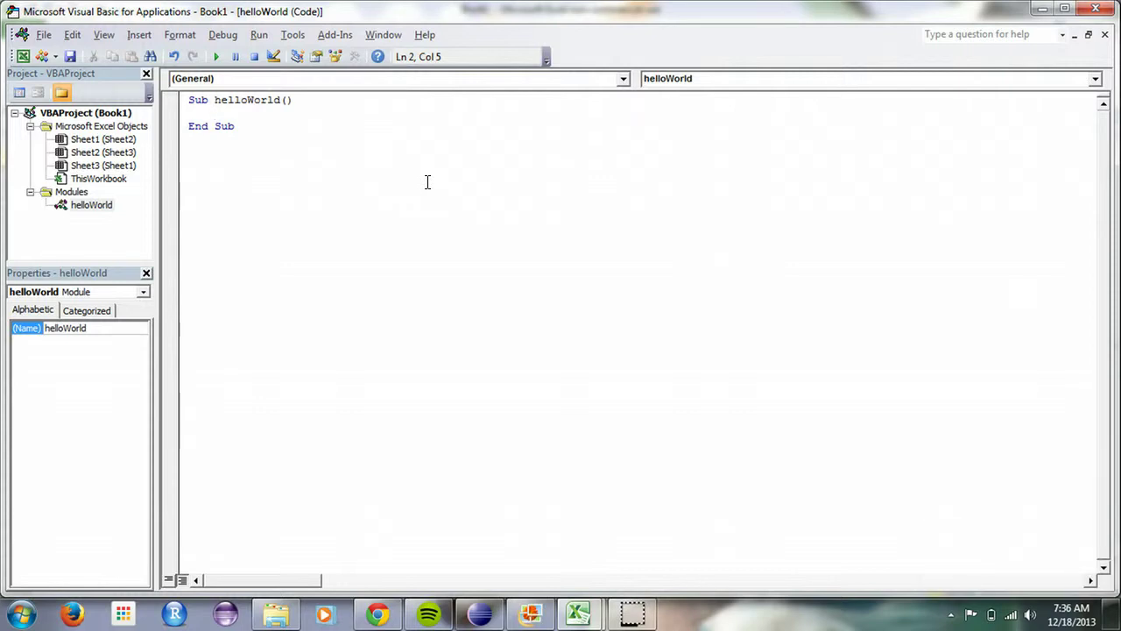
text(msgbox)
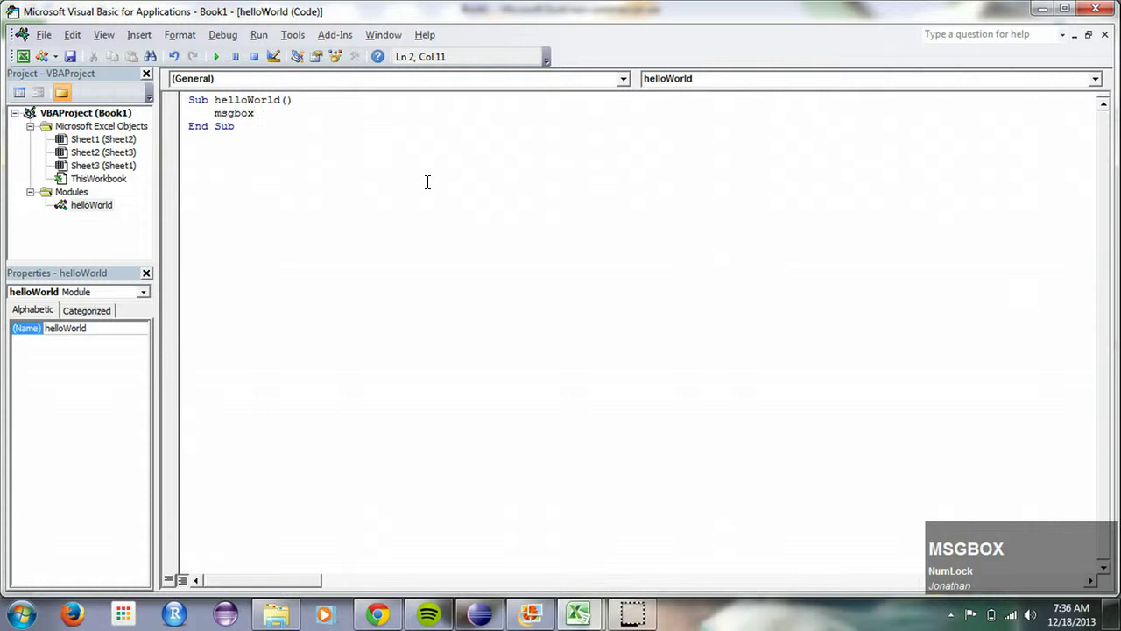
text(()
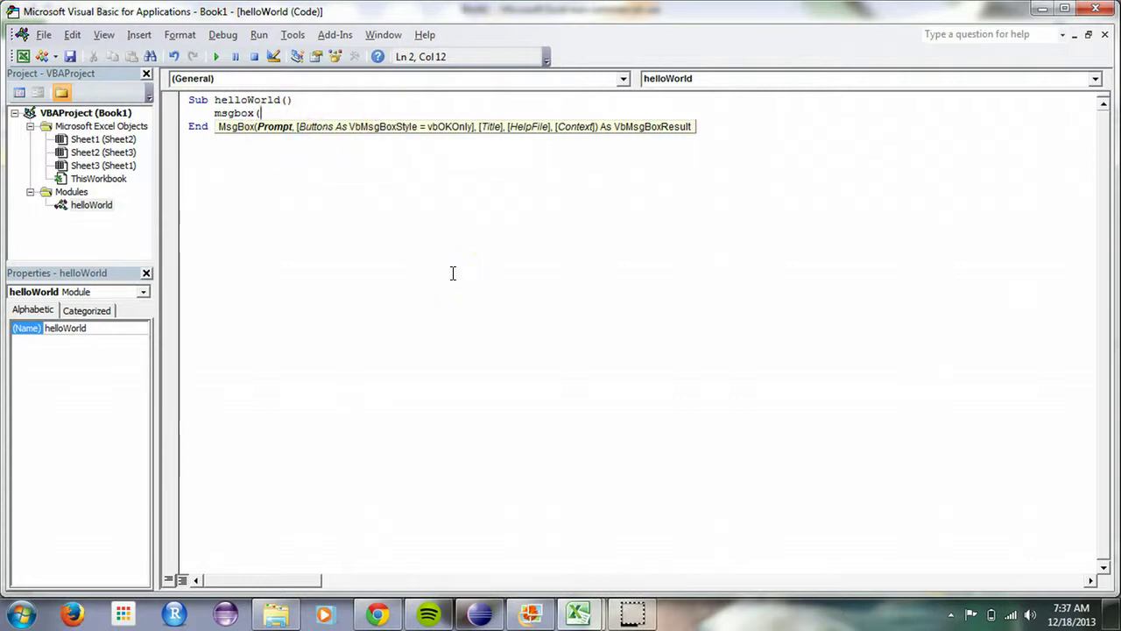
text(')
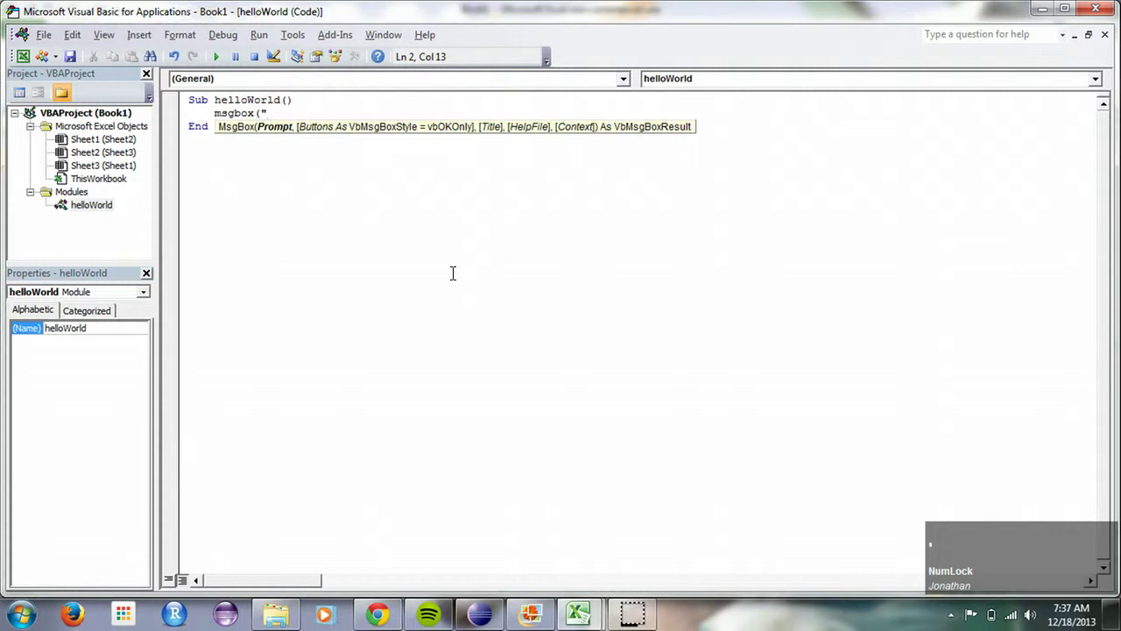
text(hello,)
key(space)
text(wol)
key(BackSpace)
text(rld)
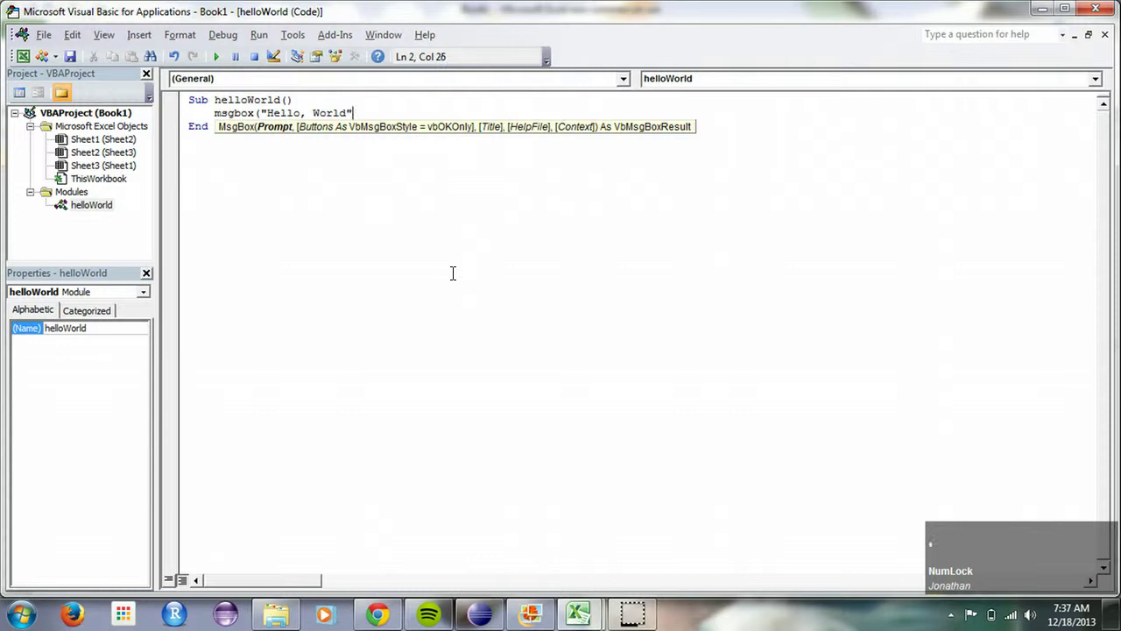